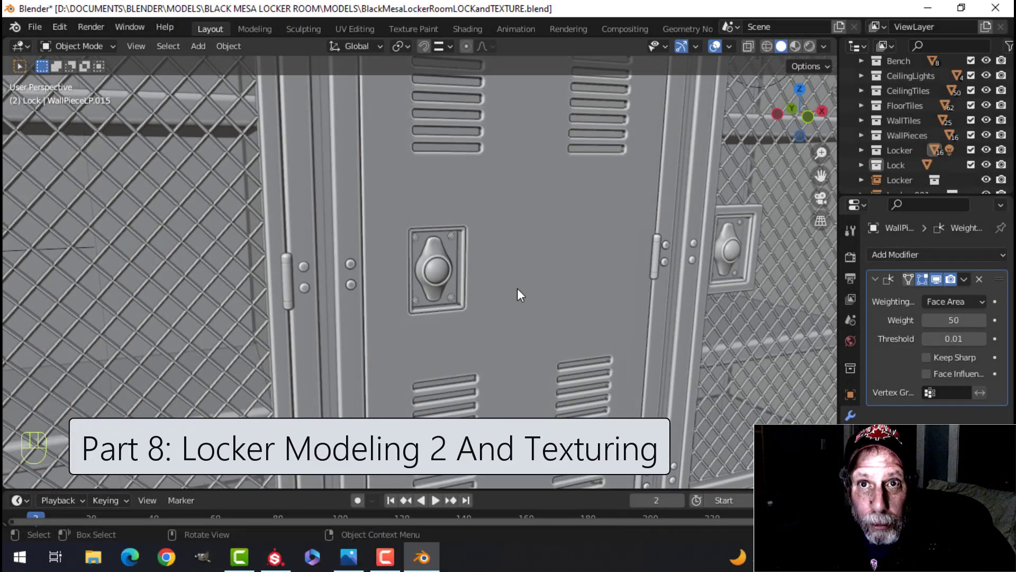
Select the locker door wall panel among the row of lockers
left_click_drag(563, 283, 564, 290)
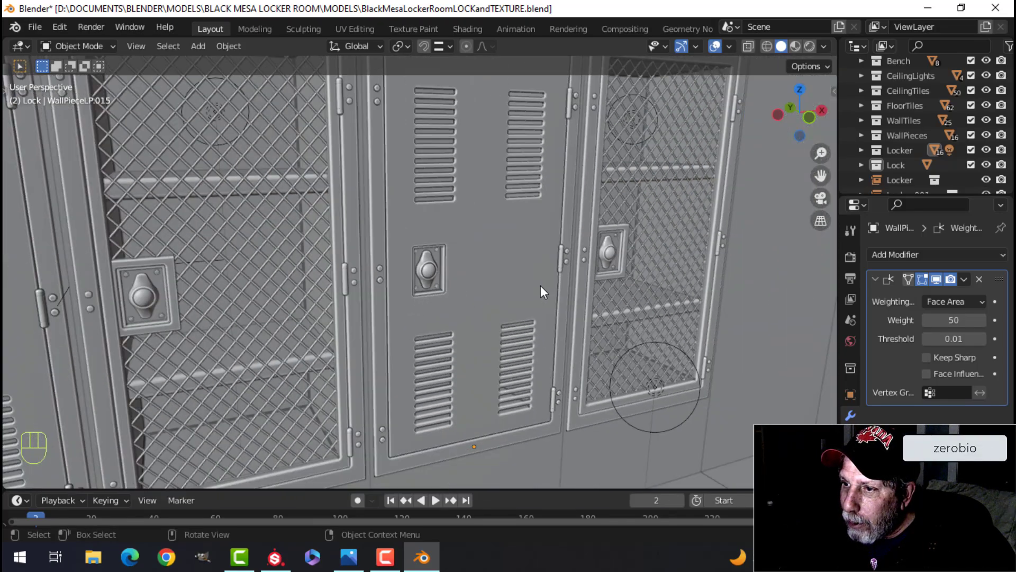
middle_click(524, 296)
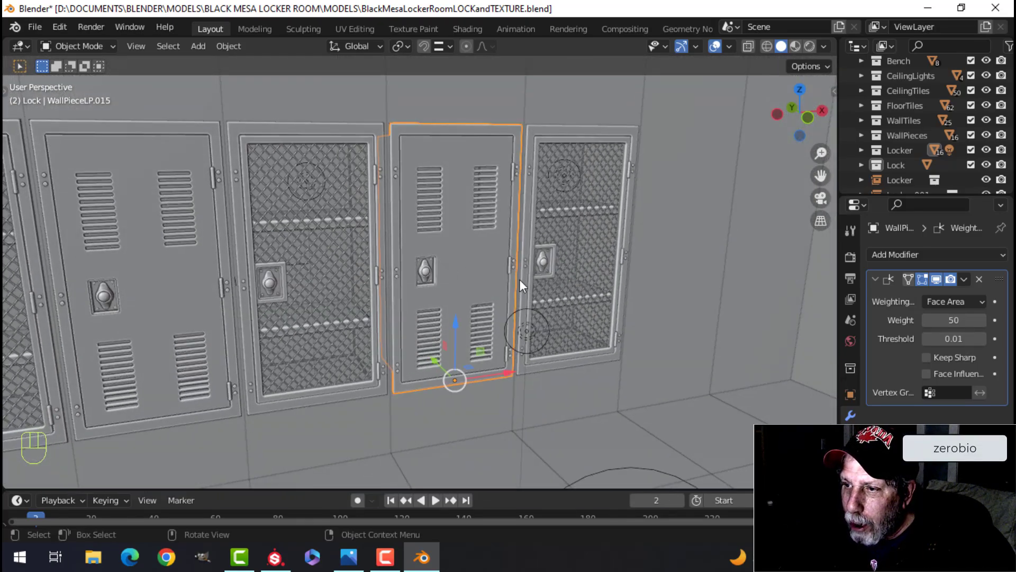
left_click_drag(464, 293, 493, 280)
scroll("up", 3)
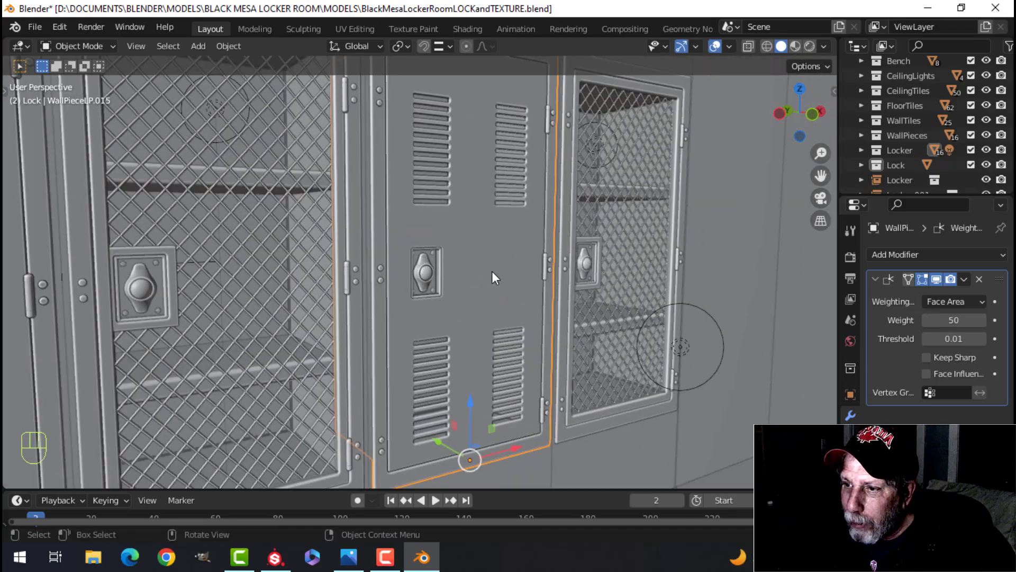
Orbit in close and line the view up on the door's existing lock plate
left_click_drag(496, 288, 482, 291)
middle_click(492, 293)
middle_click(491, 297)
left_click_drag(491, 300, 503, 282)
middle_click(498, 274)
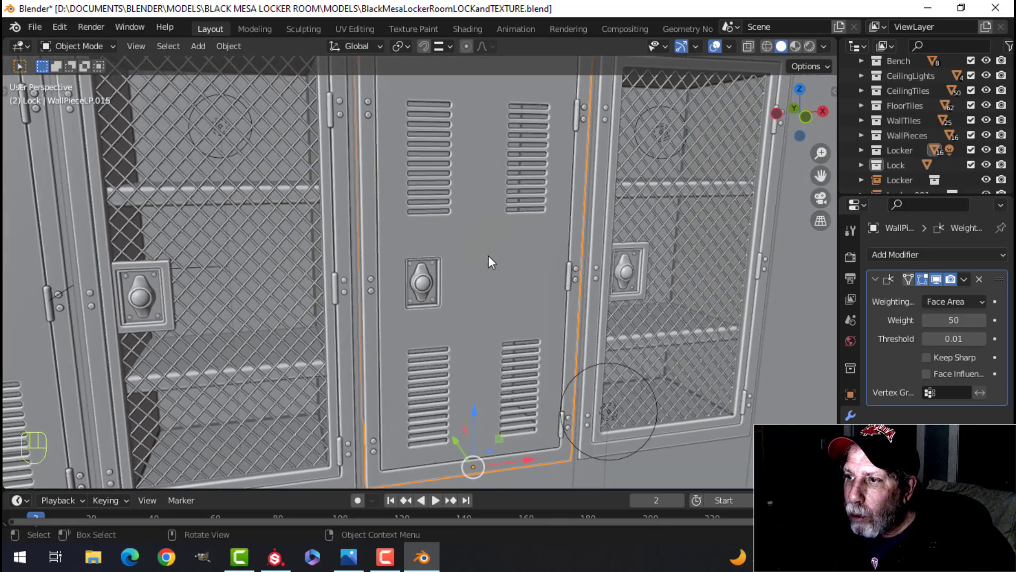
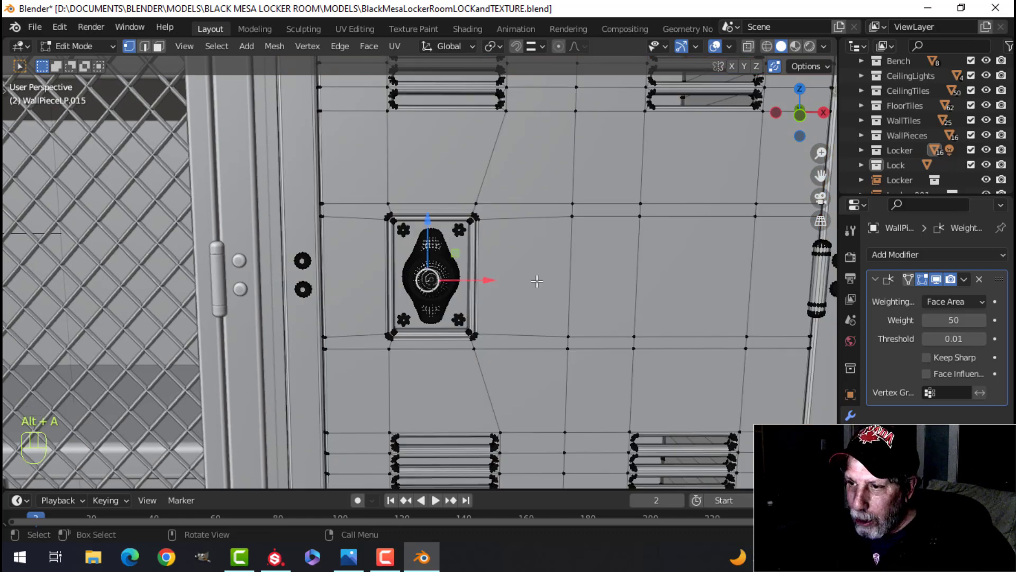
Snap the 3D cursor to the lock centre and leave mesh editing of the door
key("shift+s")
key("Tab")
key("alt+a")
left_click(530, 286)
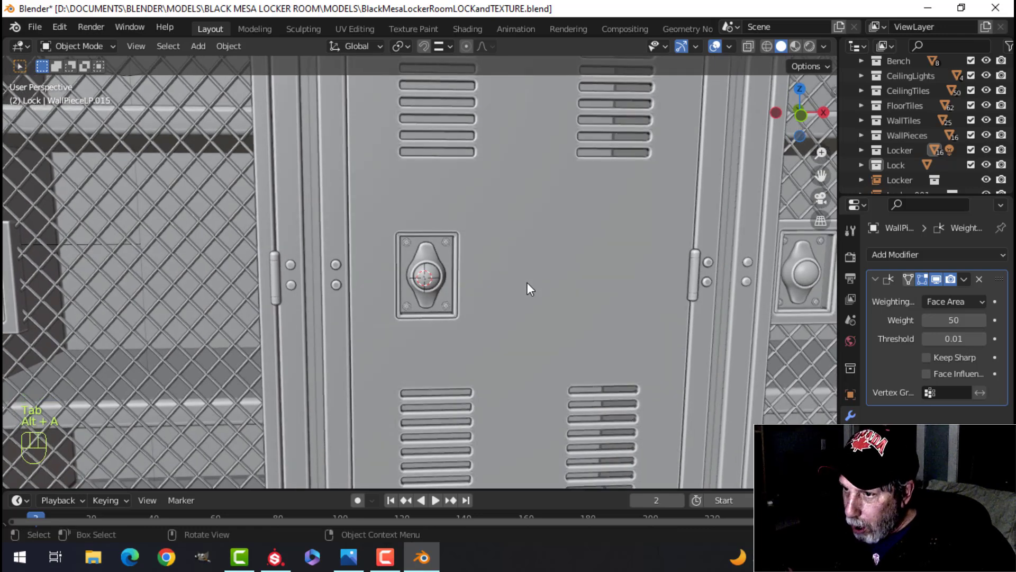
Add a new circle mesh at the 3D cursor on the lock's knob
middle_click(506, 283)
middle_click(532, 277)
middle_click(540, 276)
key("shift+a")
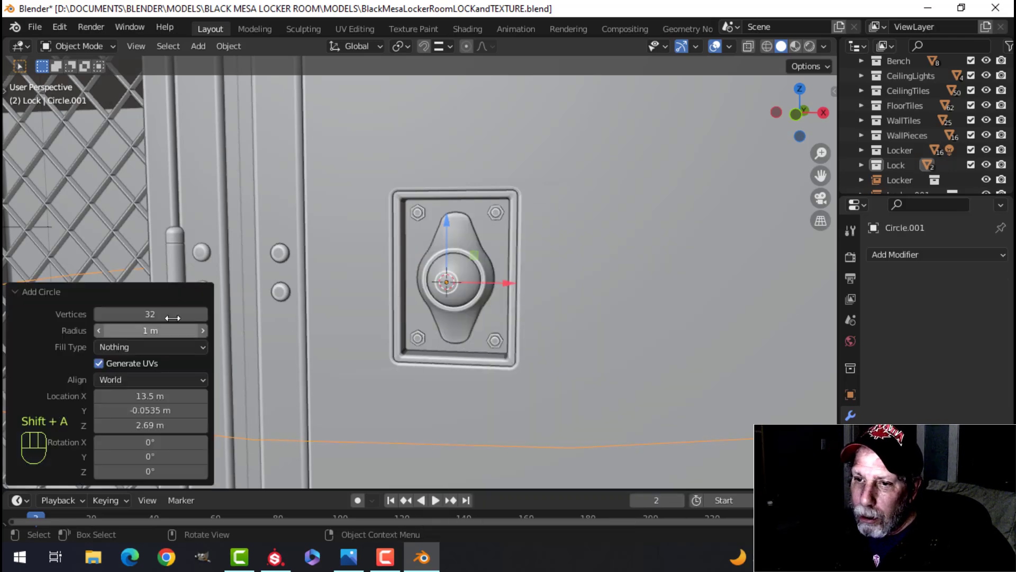
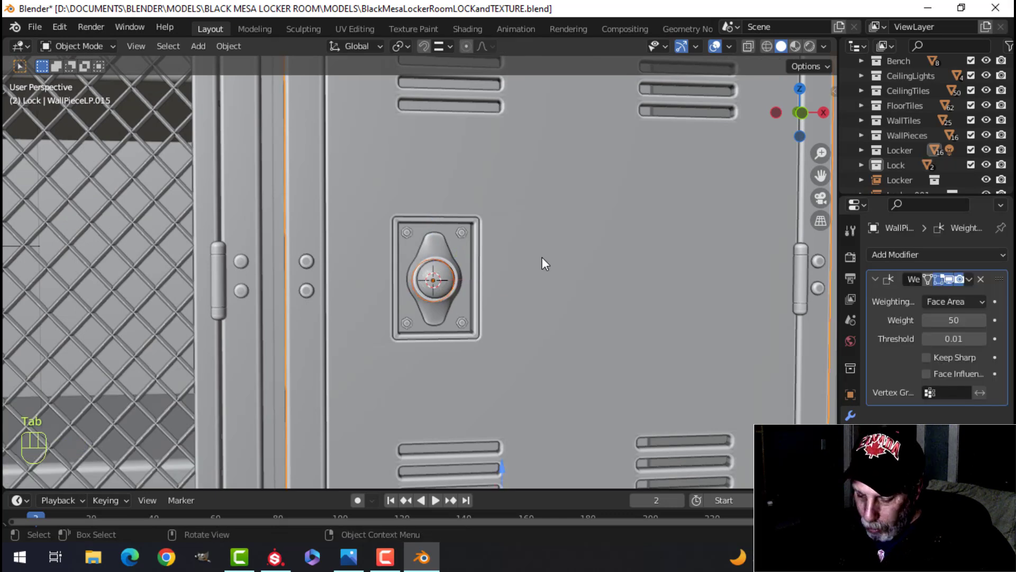
Isolate the circle in local view and face it straight-on from the front
key("/")
key("ctrl+KP_3")
key("KP_1")
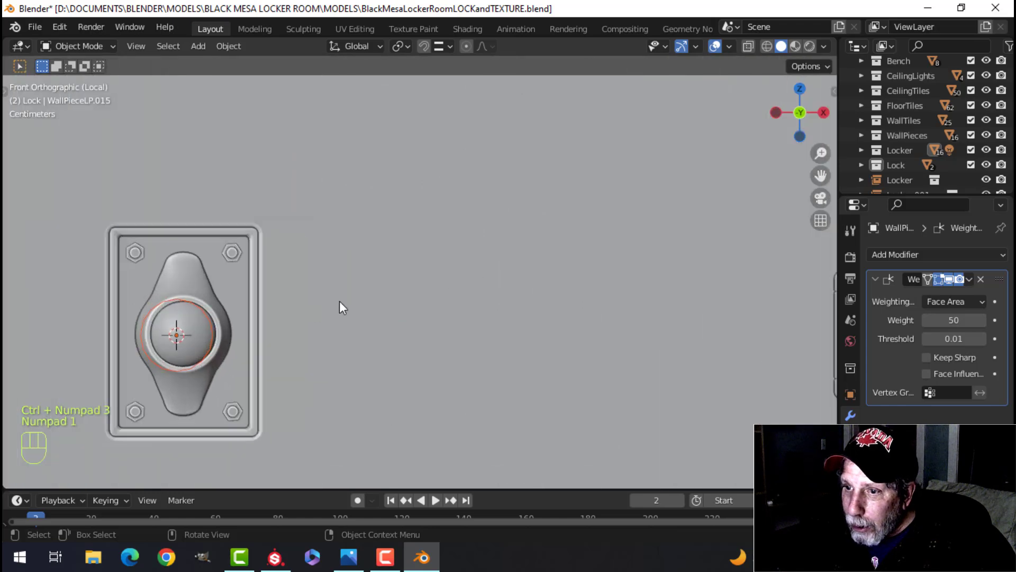
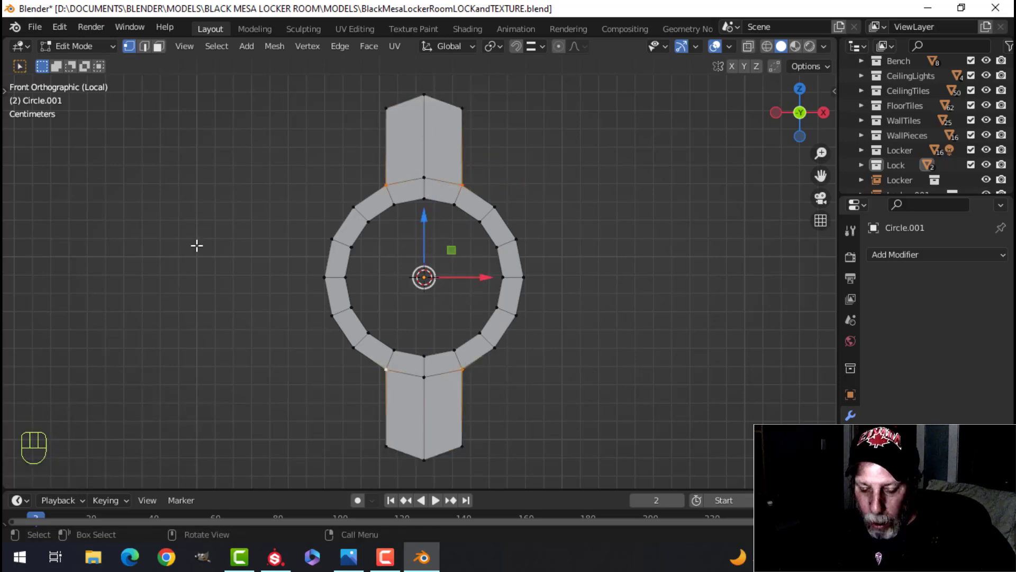
Extrude the ring for depth and smooth it with a level 2 Subdivision Surface modifier
key("t")
left_click(23, 154)
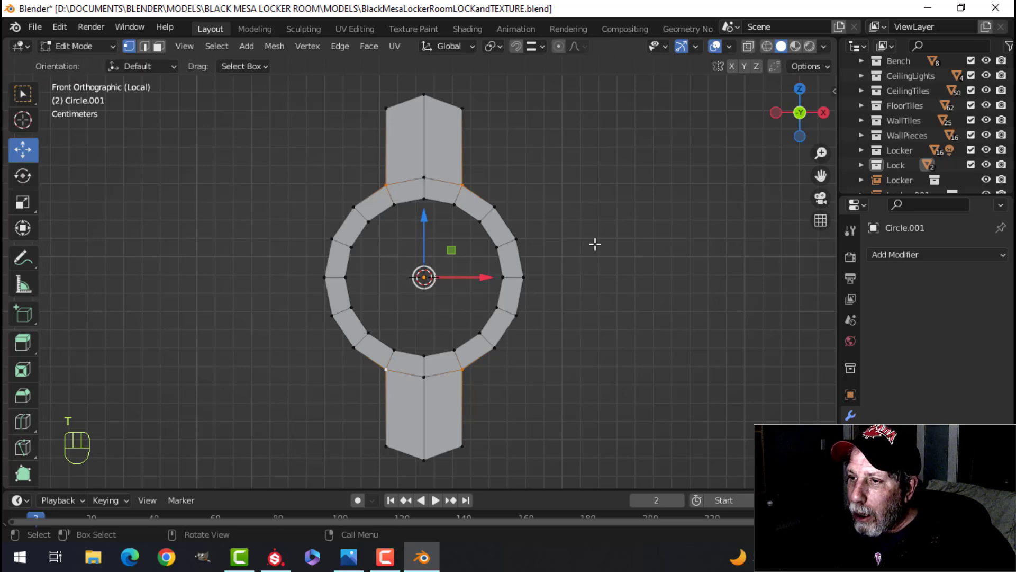
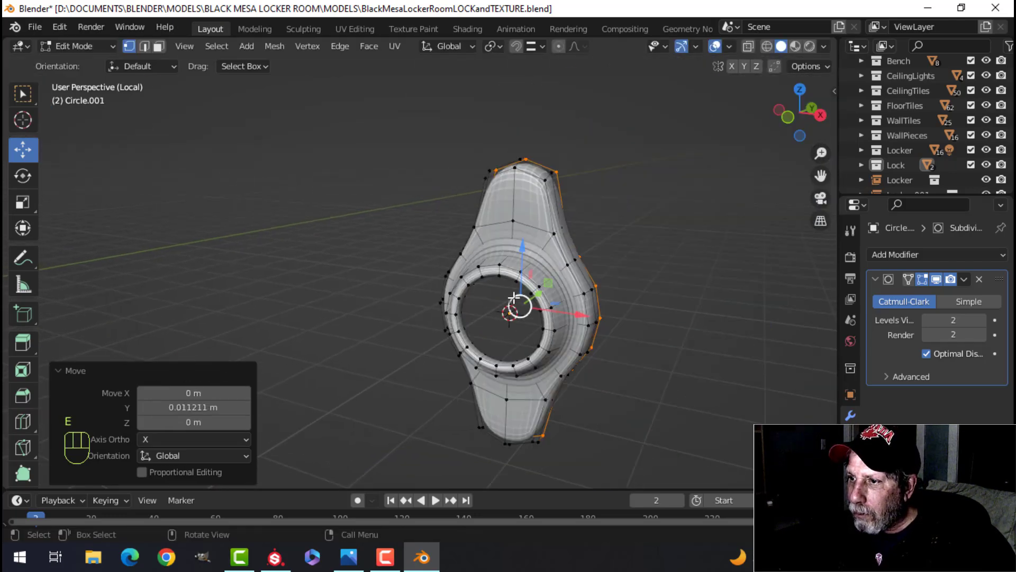
key("Tab")
Add loop cuts around the handle's inner ring to sharpen its raised rim
middle_click(531, 305)
right_click(456, 232)
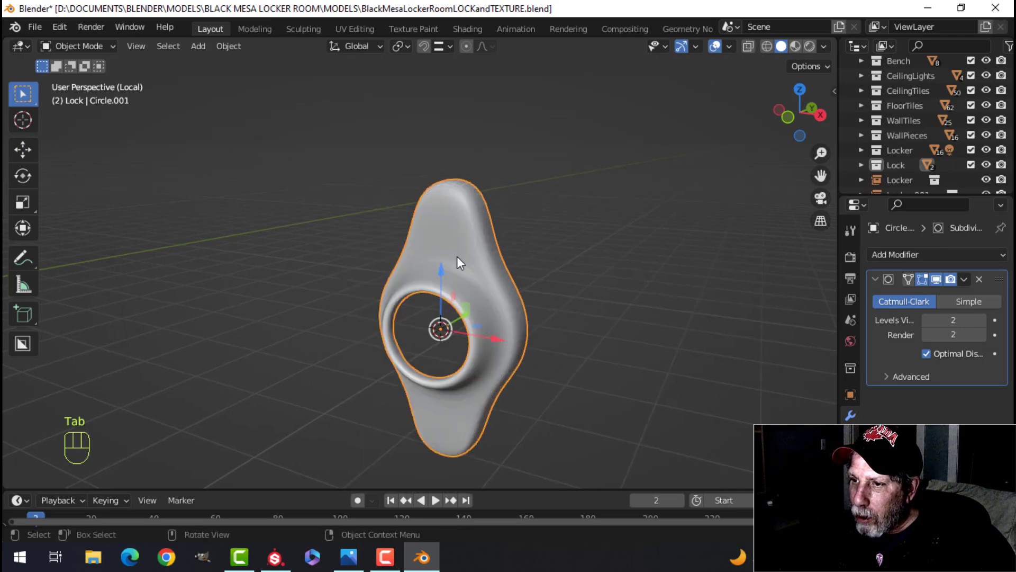
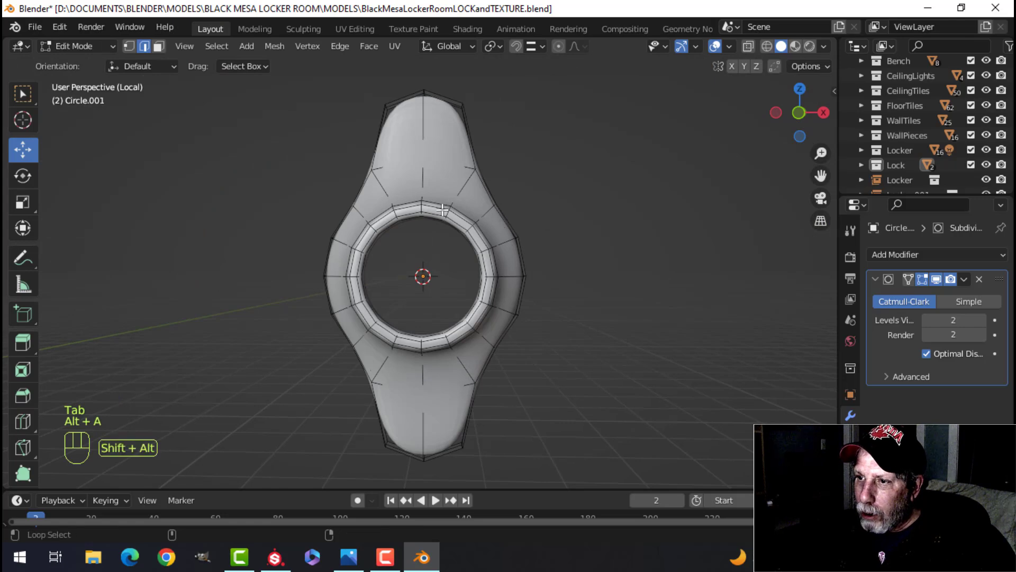
key("shift+s")
Leave mesh editing, face the handle from the front and bring up the Add Mesh list
key("Tab")
key("KP_1")
key("shift+a")
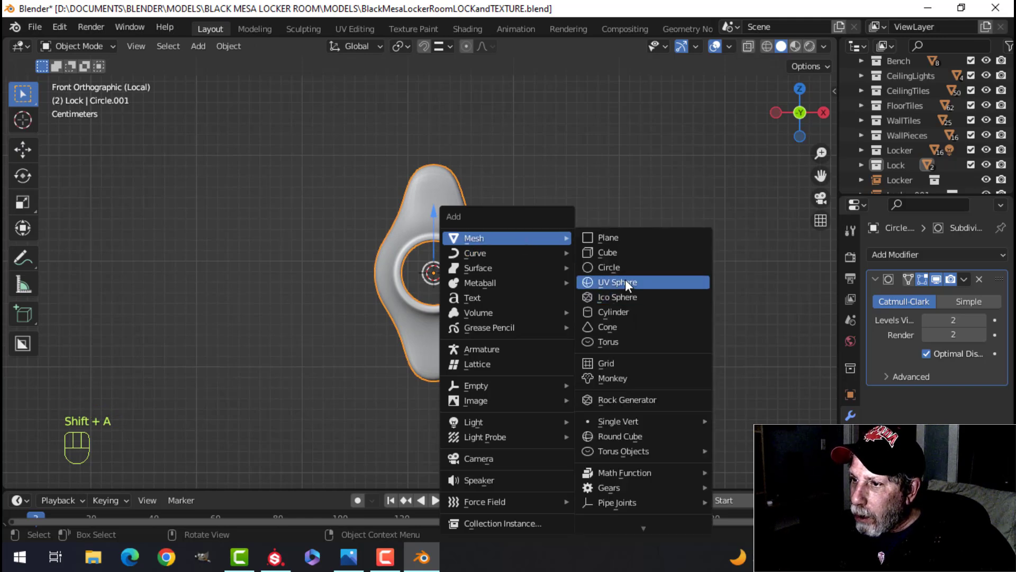
Add a UV sphere at the handle centre and scale it down to about 0.15
key("Tab")
key("s")
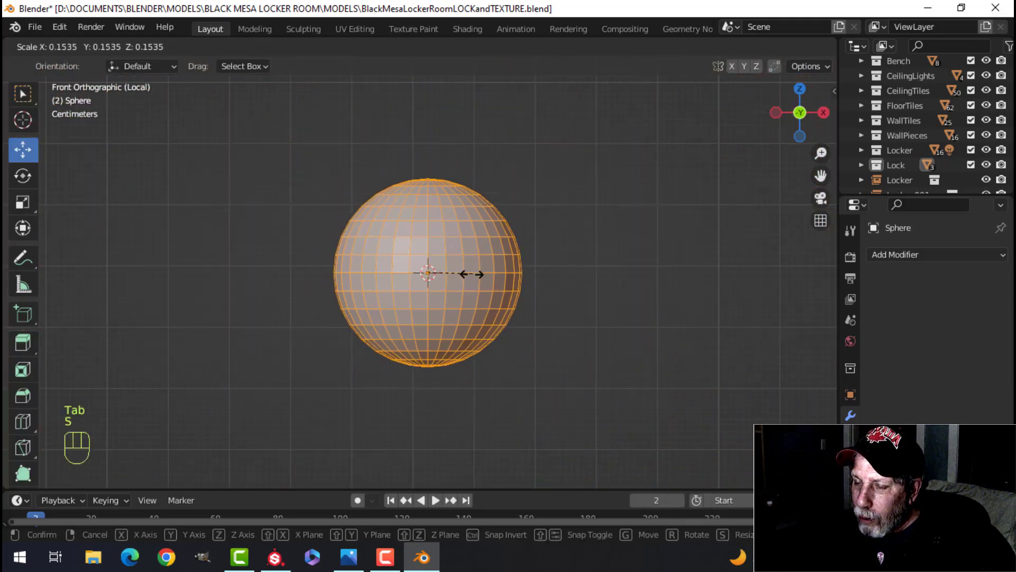
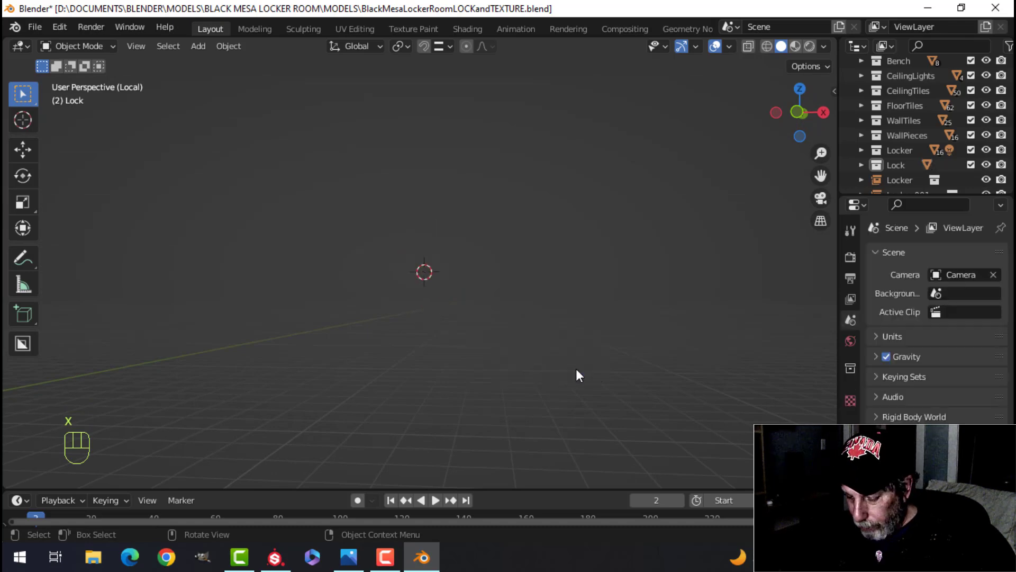
Exit local view and unhide the full locker room around the door
key("/")
left_click(581, 375)
key("alt+h")
key("alt+a")
Orbit and pull back to show the domed lock on the locker door
middle_click(506, 316)
middle_click(481, 322)
left_click_drag(488, 358, 418, 369)
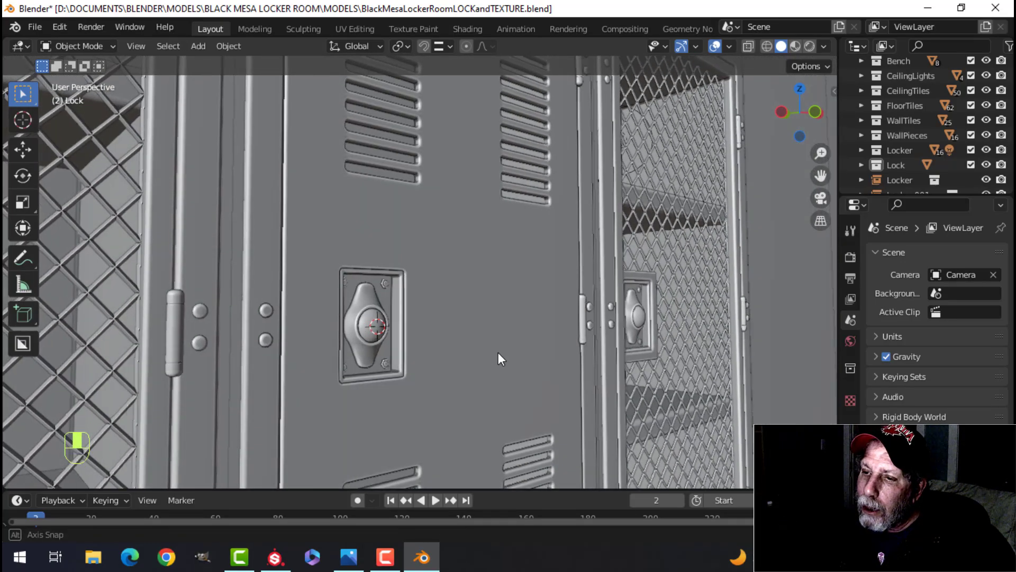